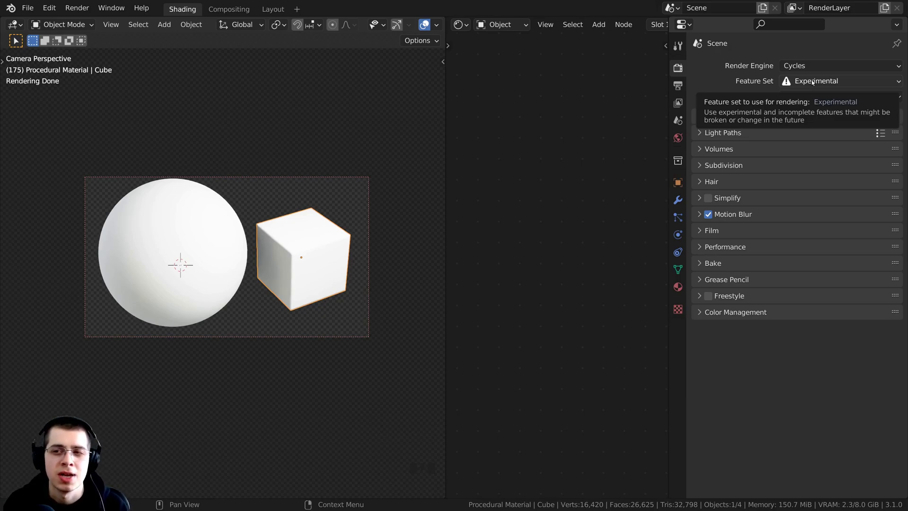
Switch the Cycles feature set to Experimental in the render settings
{"action": "left_click_drag", "start_coordinate": [814, 80], "coordinate": [788, 81]}
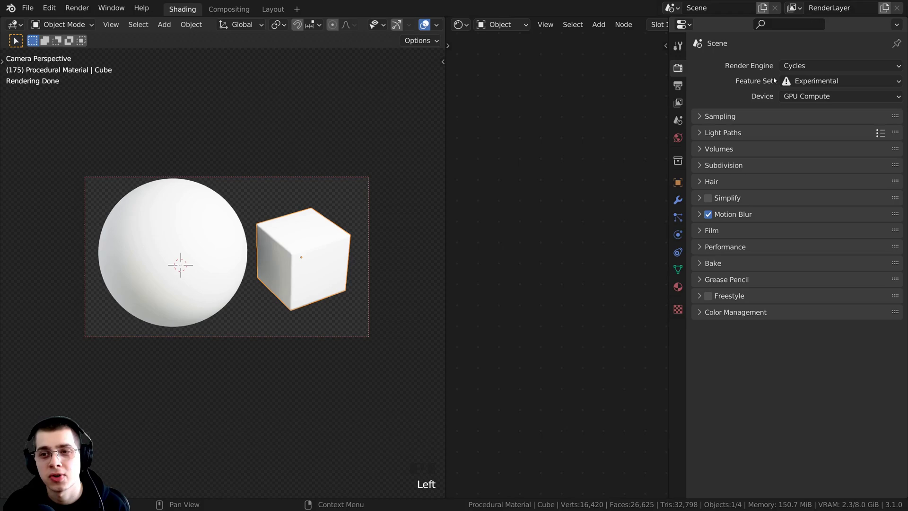
{"action": "left_click_drag", "start_coordinate": [797, 83], "coordinate": [791, 91]}
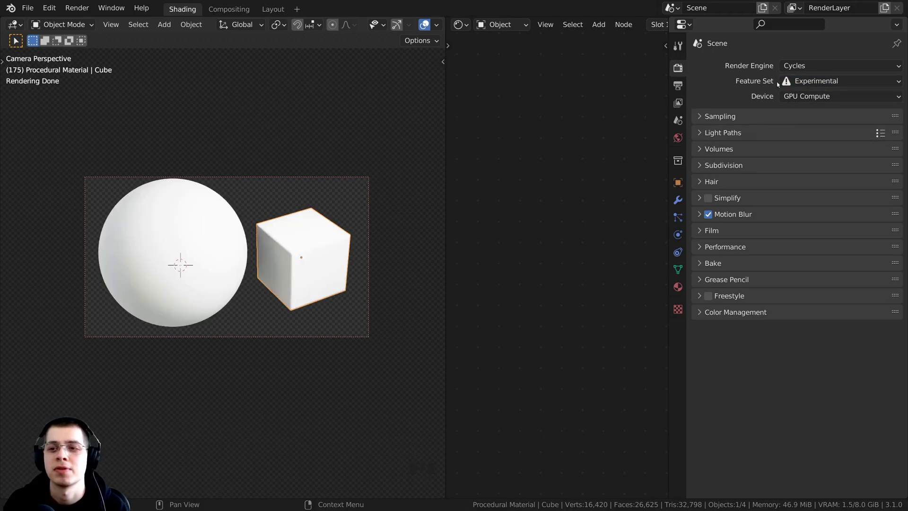
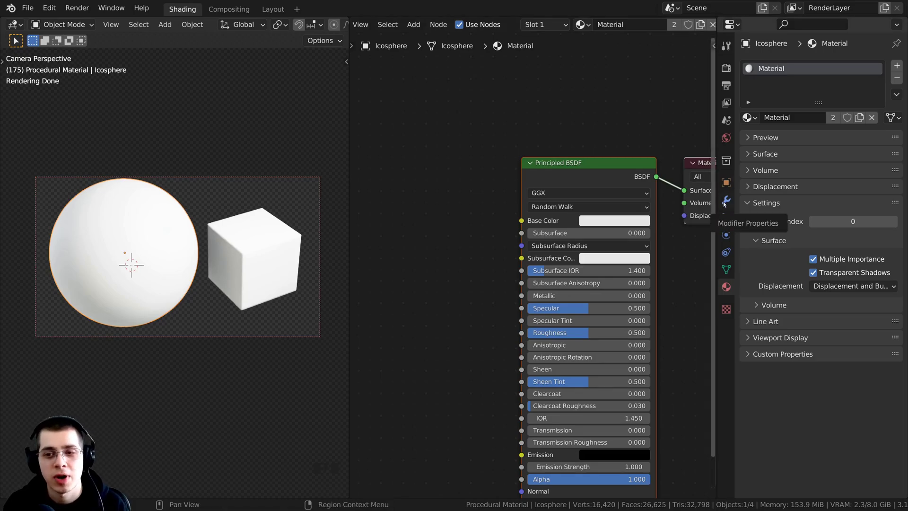
Open the sphere's modifier properties and the Add Modifier list for a Subdivision Surface
{"action": "left_click", "coordinate": [726, 203]}
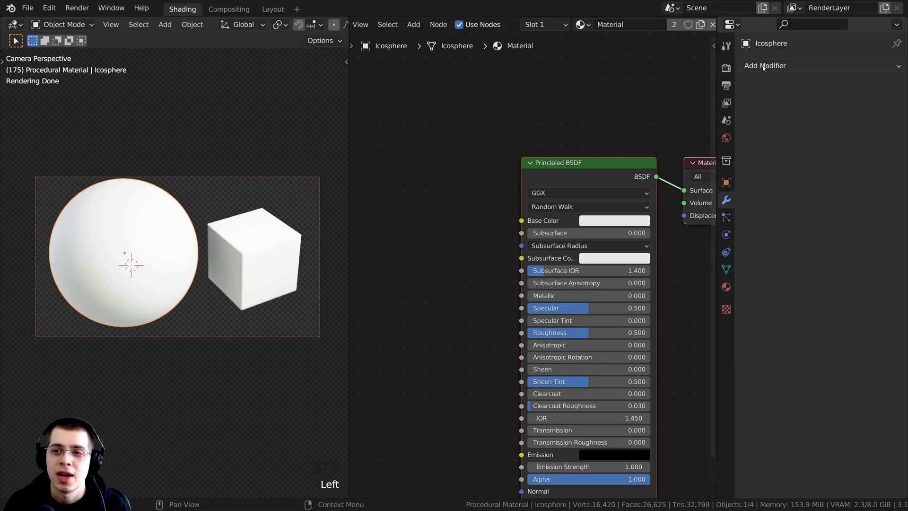
{"action": "left_click_drag", "start_coordinate": [765, 66], "coordinate": [651, 288]}
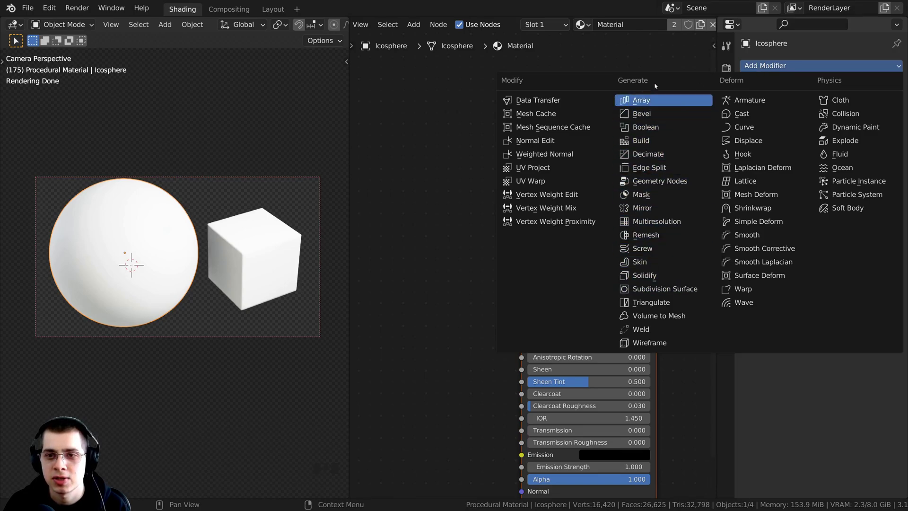
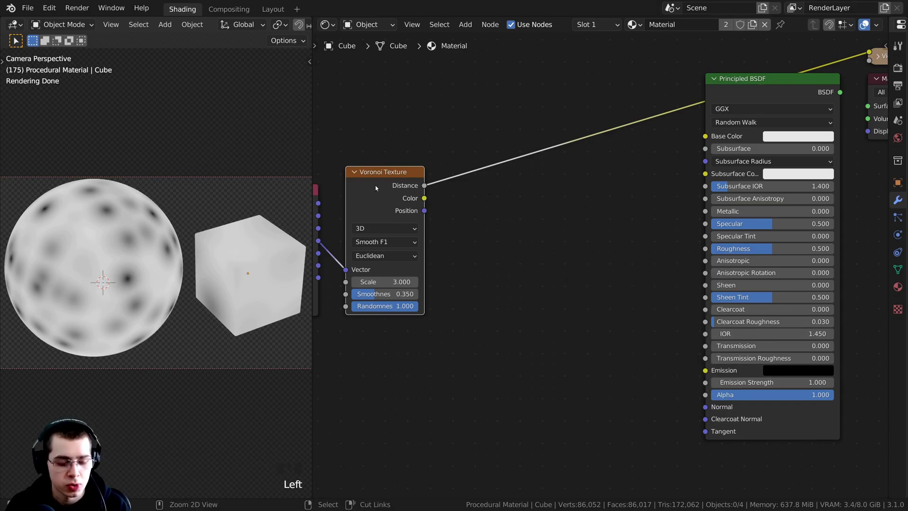
Preview the Voronoi Color output and link it into the Principled BSDF Normal input
{"action": "left_click", "coordinate": [383, 184]}
{"action": "left_click_drag", "start_coordinate": [146, 293], "coordinate": [195, 294]}
{"action": "scroll", "scroll_direction": "up", "scroll_amount": 3}
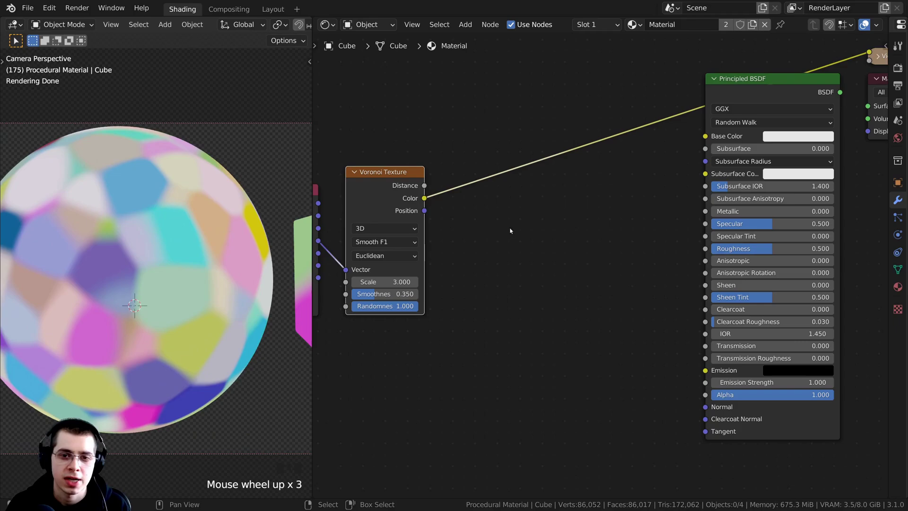
{"action": "scroll", "scroll_direction": "down", "scroll_amount": 3}
{"action": "left_click_drag", "start_coordinate": [130, 246], "coordinate": [541, 285]}
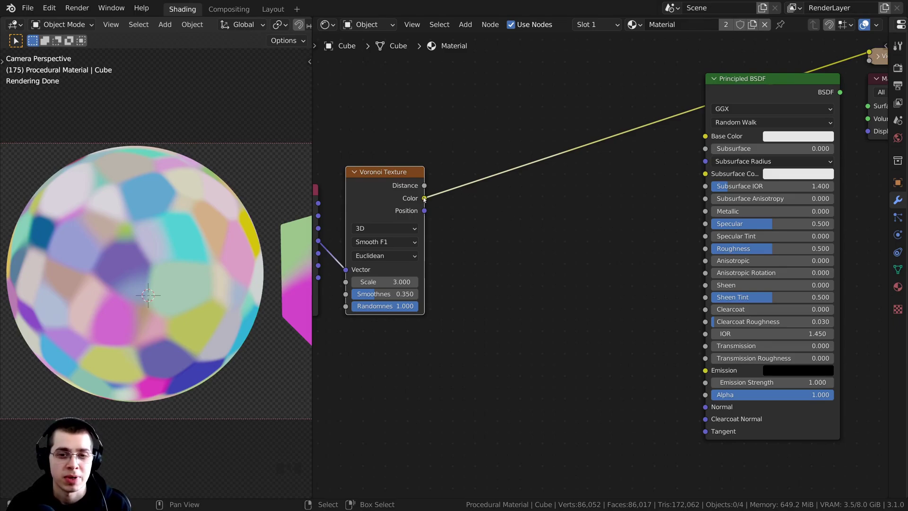
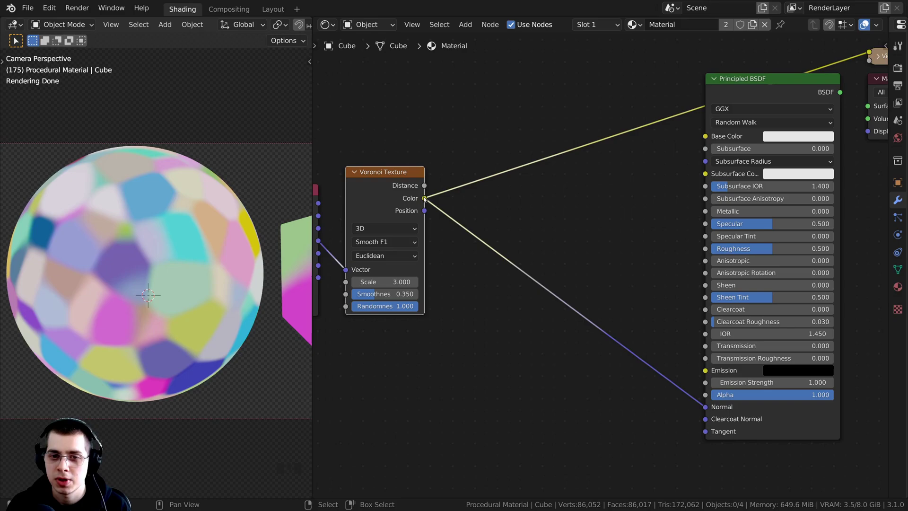
{"action": "left_click_drag", "start_coordinate": [429, 198], "coordinate": [511, 127]}
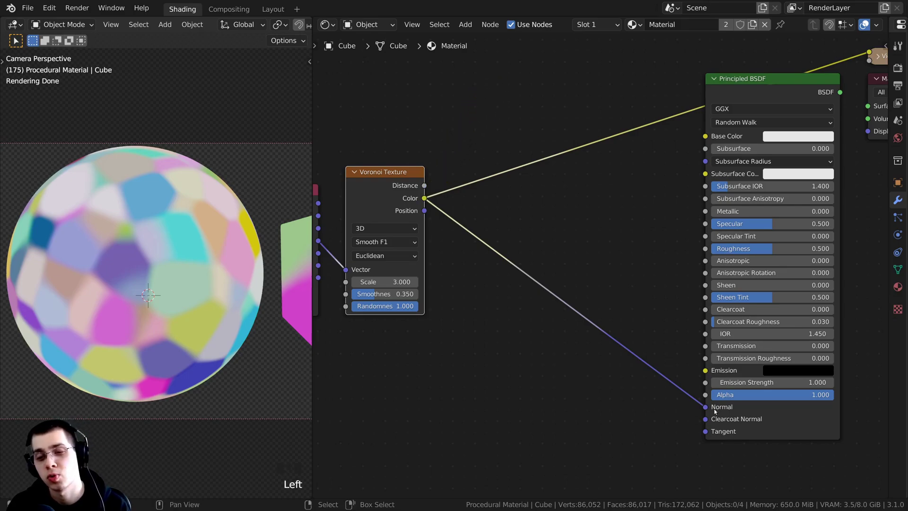
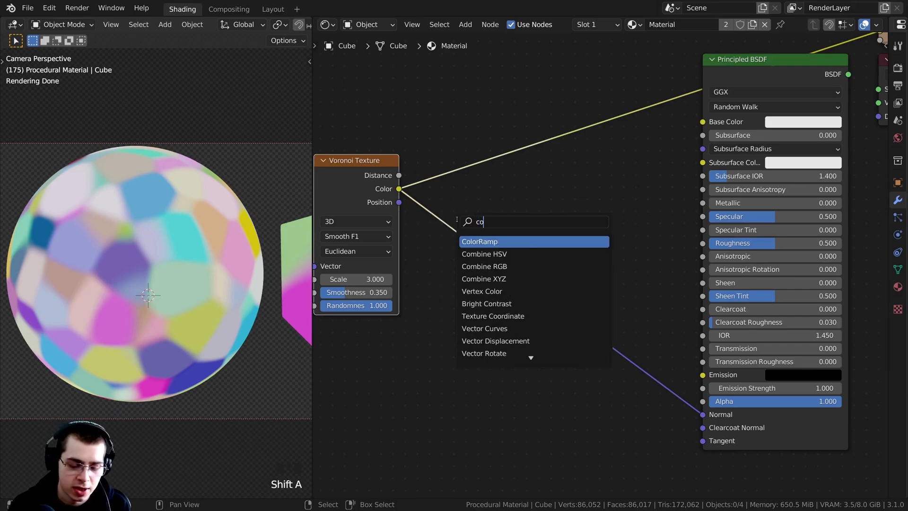
Search for a Bump node from the Voronoi Color link and frame both objects in view
{"action": "key", "text": "BackSpace"}
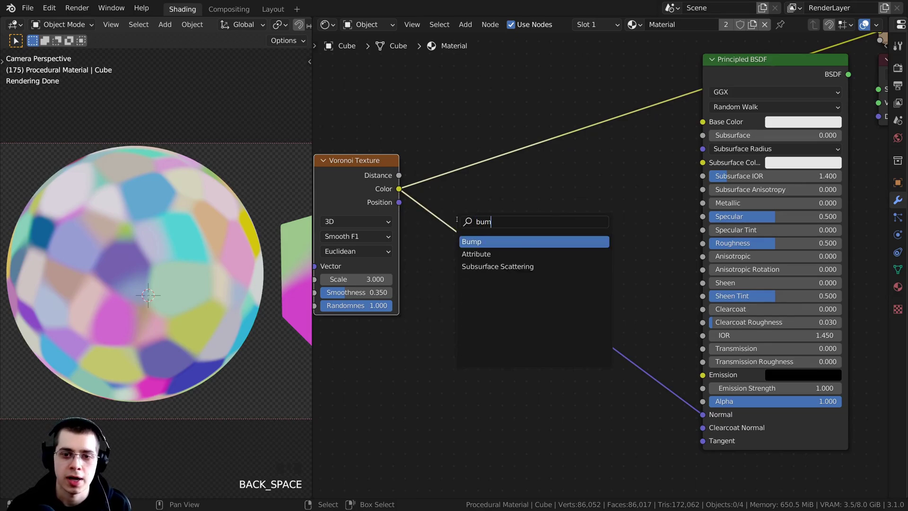
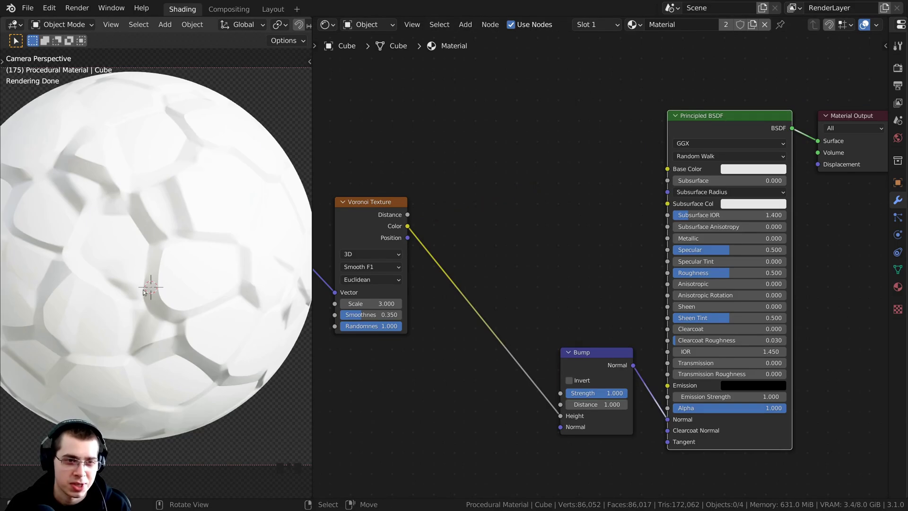
{"action": "scroll", "scroll_direction": "down", "scroll_amount": 3}
{"action": "left_click_drag", "start_coordinate": [156, 295], "coordinate": [141, 265]}
{"action": "scroll", "scroll_direction": "up", "scroll_amount": 3}
{"action": "middle_click", "coordinate": [120, 275]}
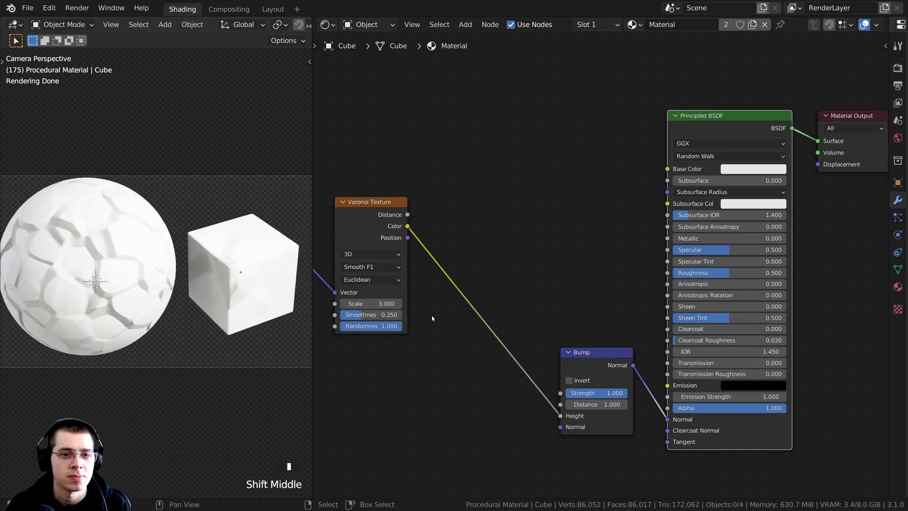
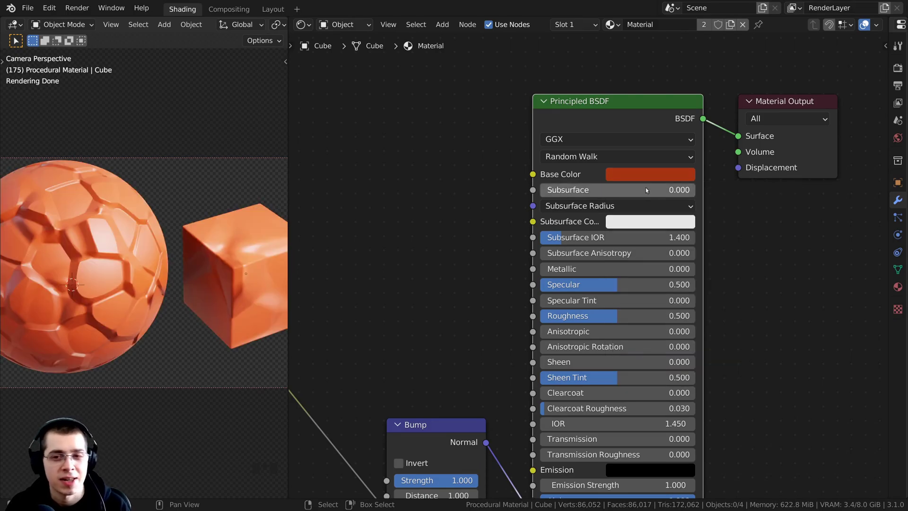
Check the reddish-orange base colour (hex A63312) in the colour picker
{"action": "left_click", "coordinate": [637, 176]}
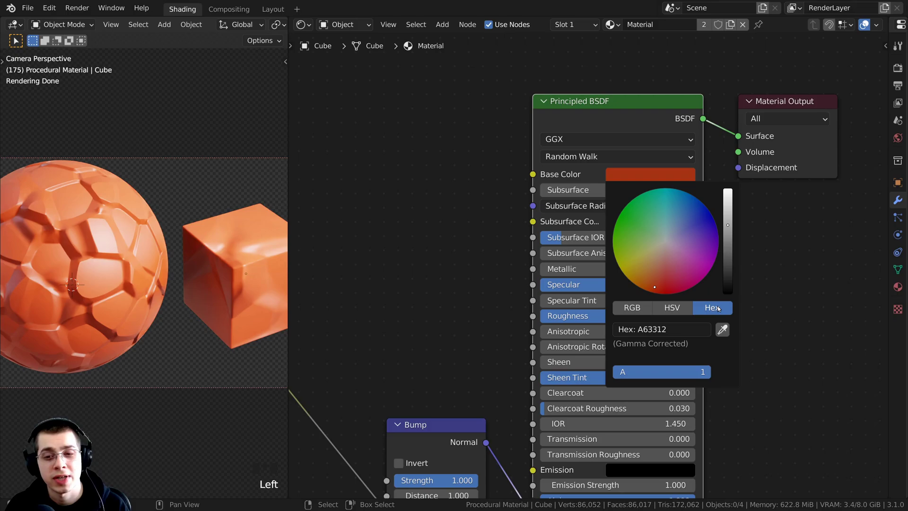
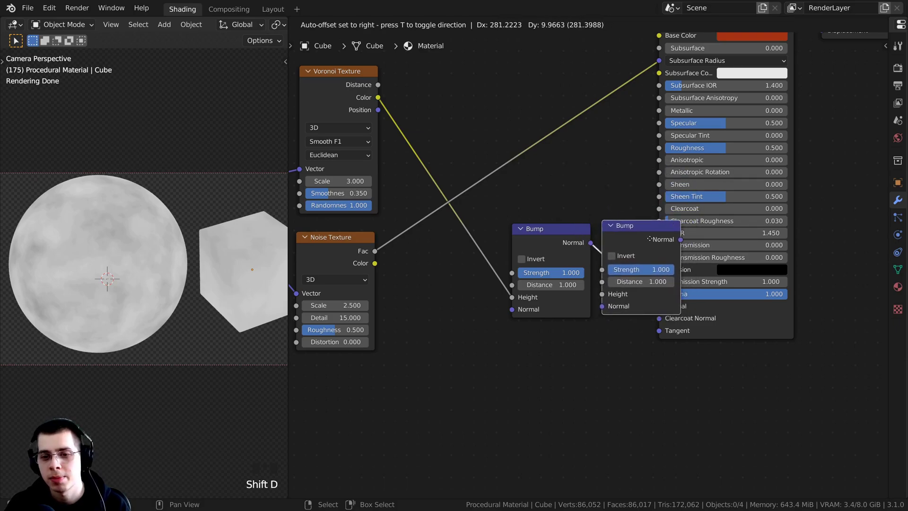
Chain a second Bump node before the shader Normal for the Noise texture
{"action": "left_click_drag", "start_coordinate": [651, 238], "coordinate": [652, 303]}
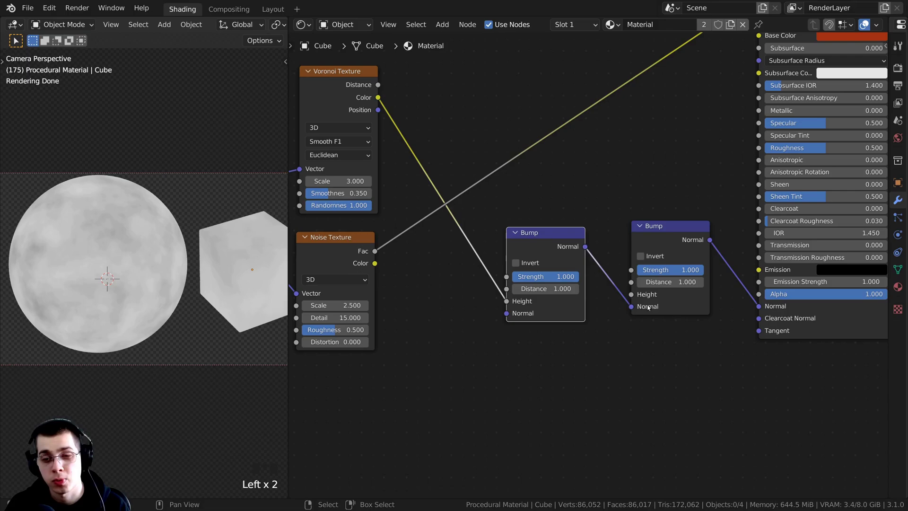
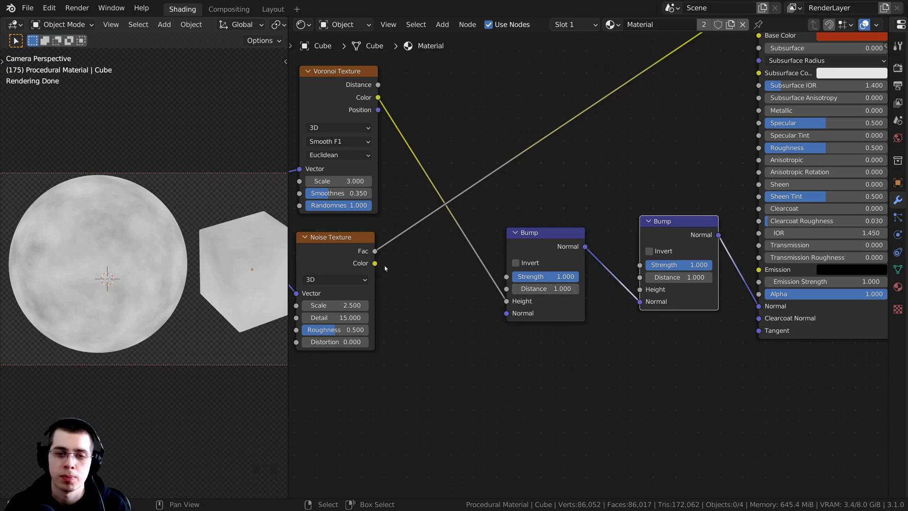
{"action": "left_click", "coordinate": [376, 253]}
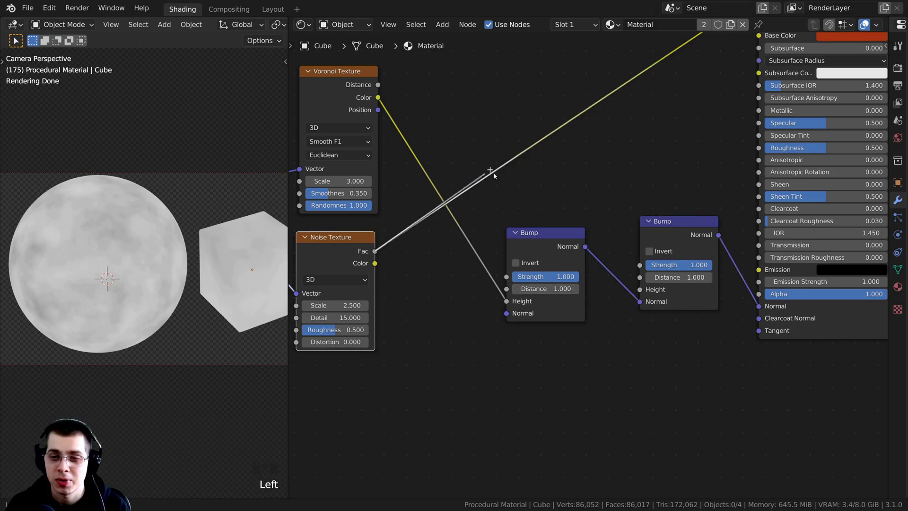
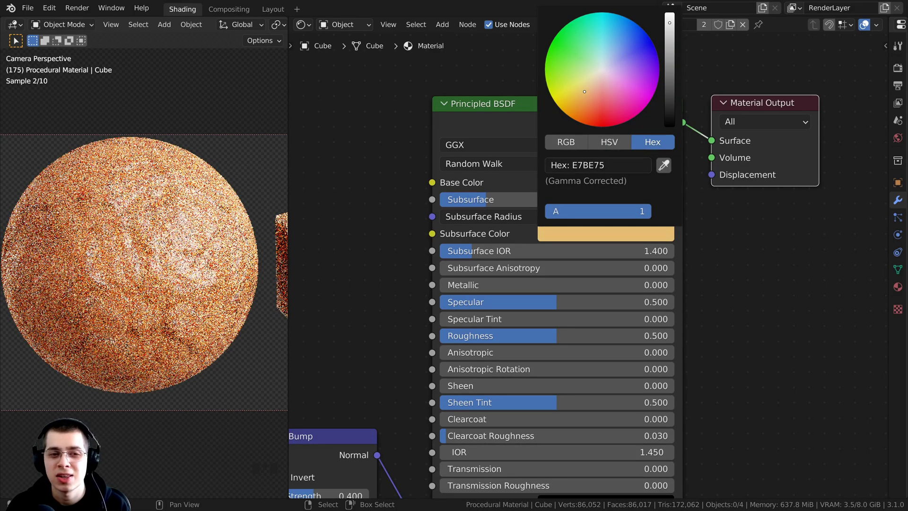
Set the Subsurface Color to a soft orange (hex FF9D59)
{"action": "scroll", "scroll_direction": "down", "scroll_amount": 3}
{"action": "left_click", "coordinate": [595, 155]}
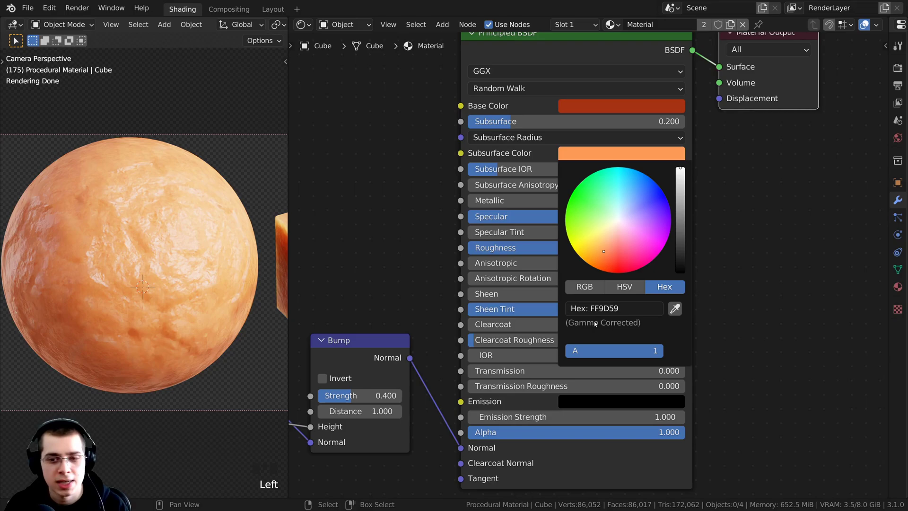
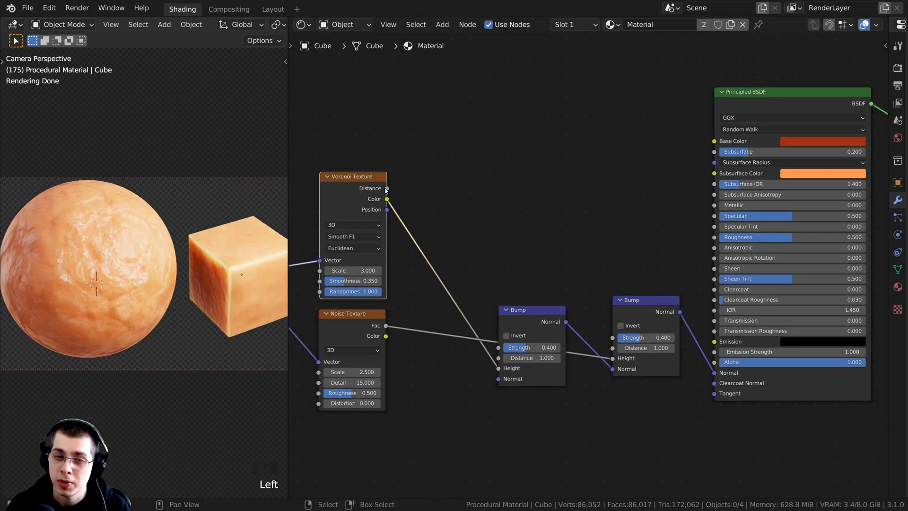
Scroll the node view toward the Voronoi Distance output for the ColorRamp
{"action": "scroll", "scroll_direction": "up", "scroll_amount": 3}
{"action": "scroll", "scroll_direction": "up", "scroll_amount": 3}
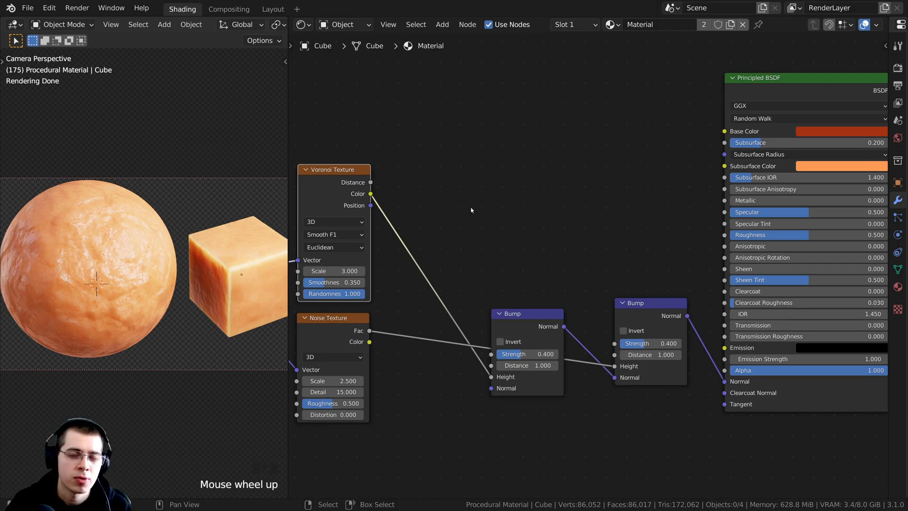
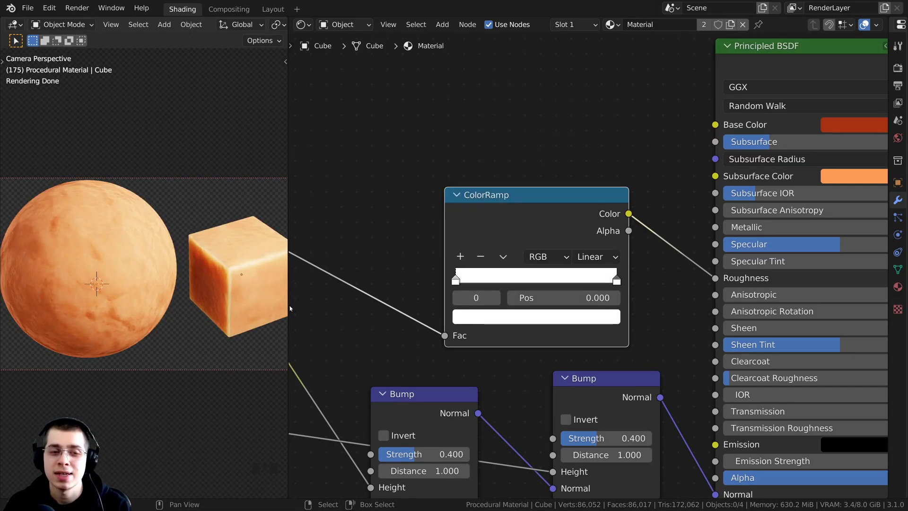
Route the ColorRamp into the shader Roughness and place a MixRGB node below the Bump nodes
{"action": "scroll", "scroll_direction": "up", "scroll_amount": 3}
{"action": "left_click_drag", "start_coordinate": [131, 194], "coordinate": [508, 318]}
{"action": "left_click", "coordinate": [507, 319]}
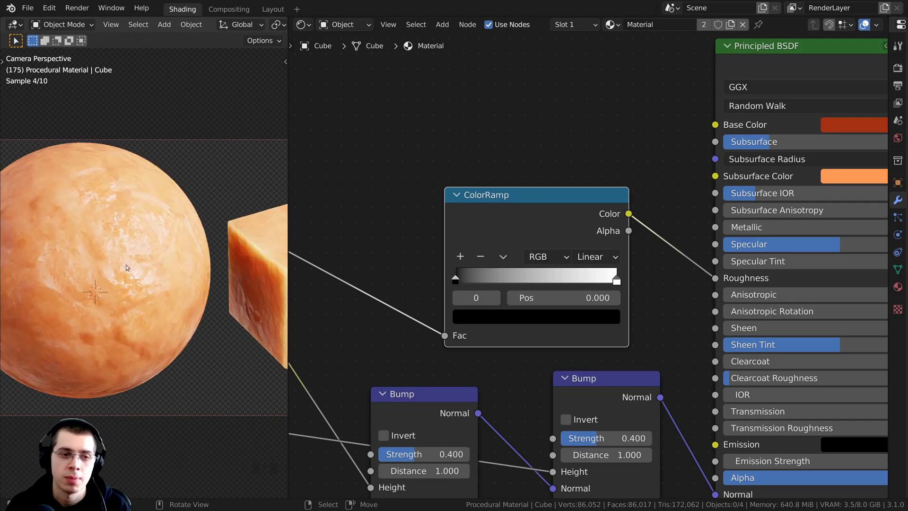
{"action": "left_click_drag", "start_coordinate": [124, 263], "coordinate": [143, 259]}
{"action": "scroll", "scroll_direction": "down", "scroll_amount": 3}
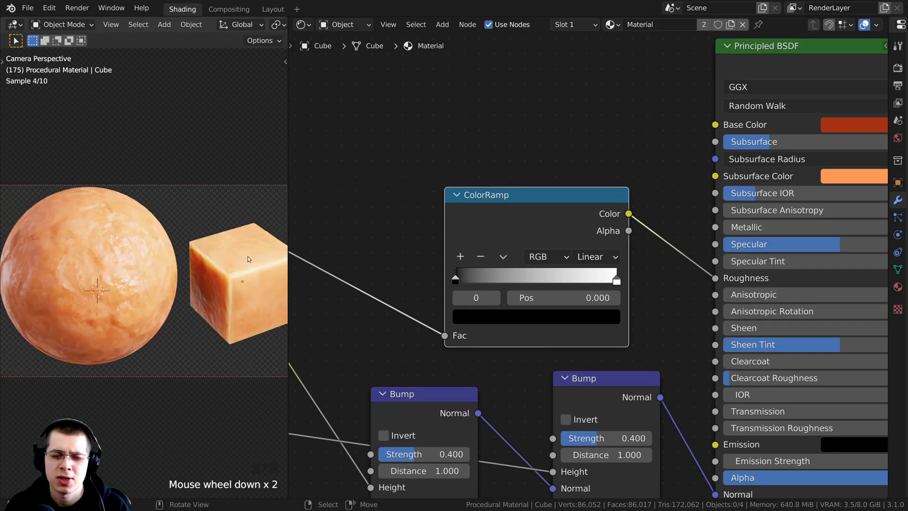
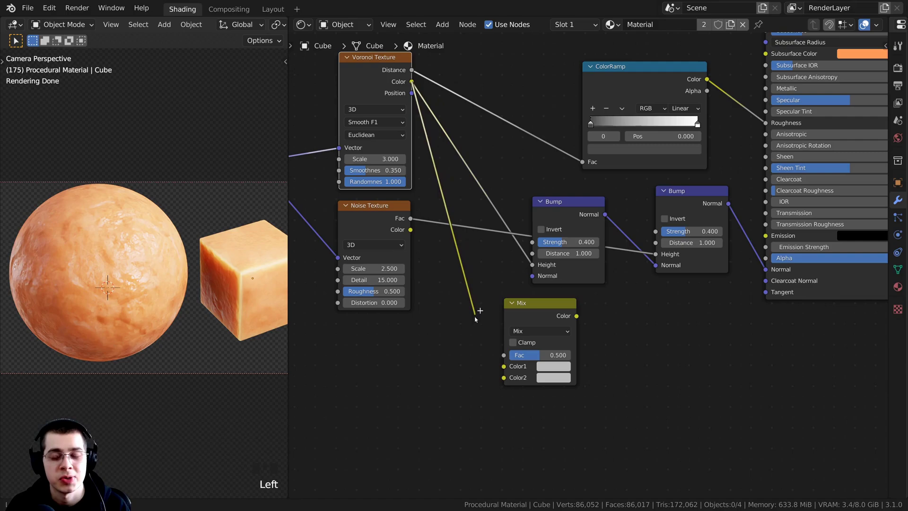
Feed Voronoi and Noise into the Mix node set to Add and preview its output
{"action": "key", "text": "ctrl+z"}
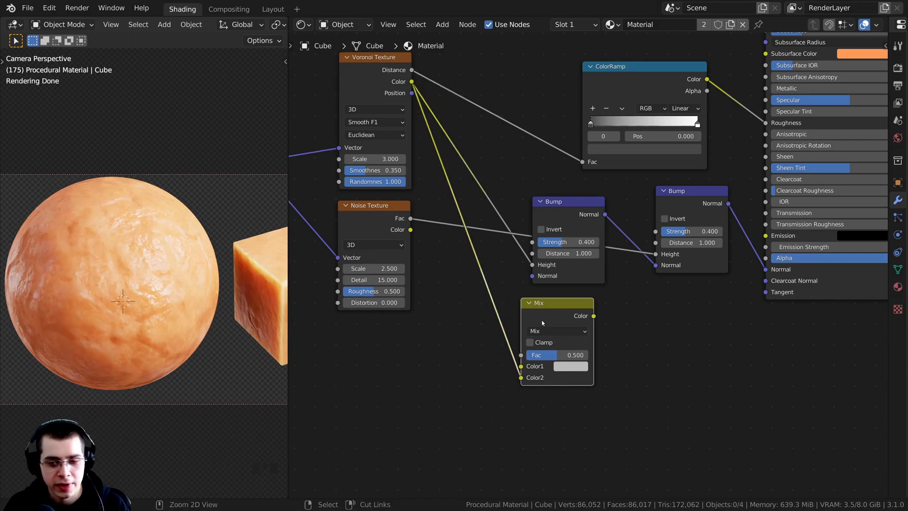
{"action": "left_click", "coordinate": [558, 309]}
{"action": "left_click_drag", "start_coordinate": [571, 306], "coordinate": [567, 296]}
{"action": "left_click_drag", "start_coordinate": [566, 296], "coordinate": [430, 198]}
{"action": "left_click", "coordinate": [407, 210]}
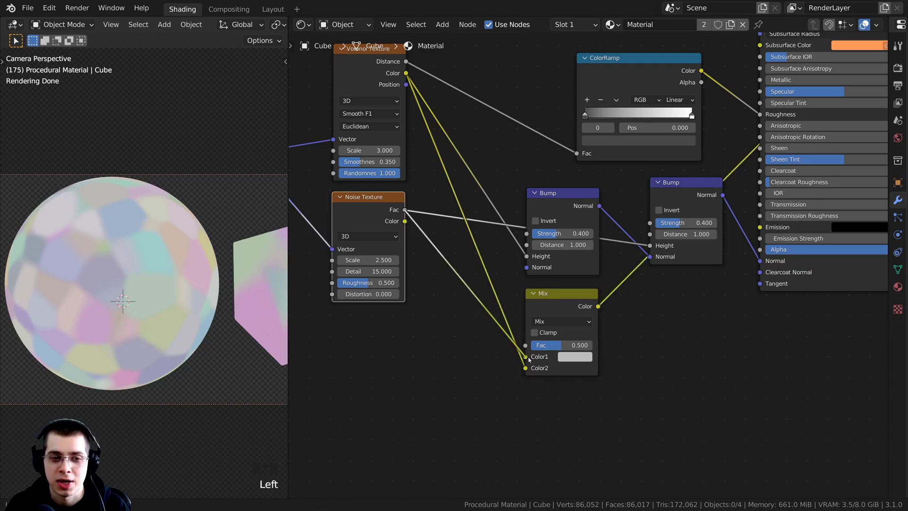
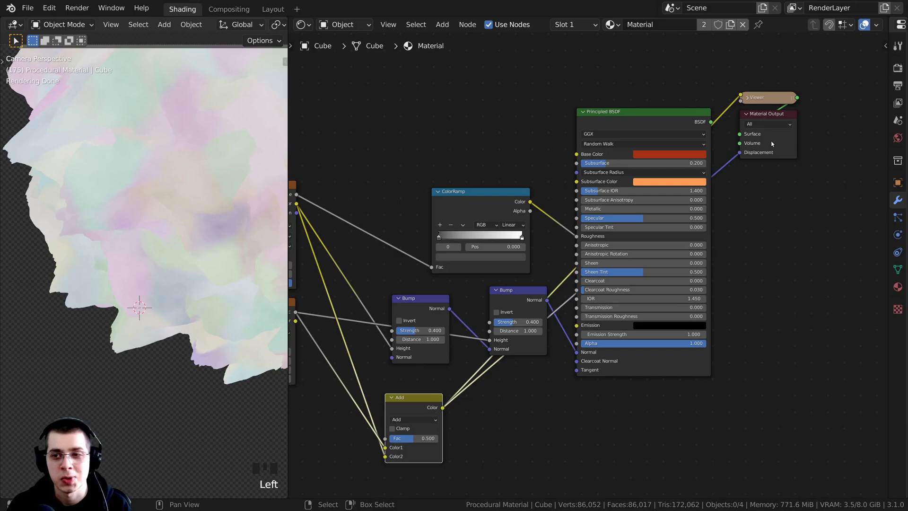
Add a Displacement node fed by the Add node's colour, with scale 0.25
{"action": "scroll", "scroll_direction": "down", "scroll_amount": 3}
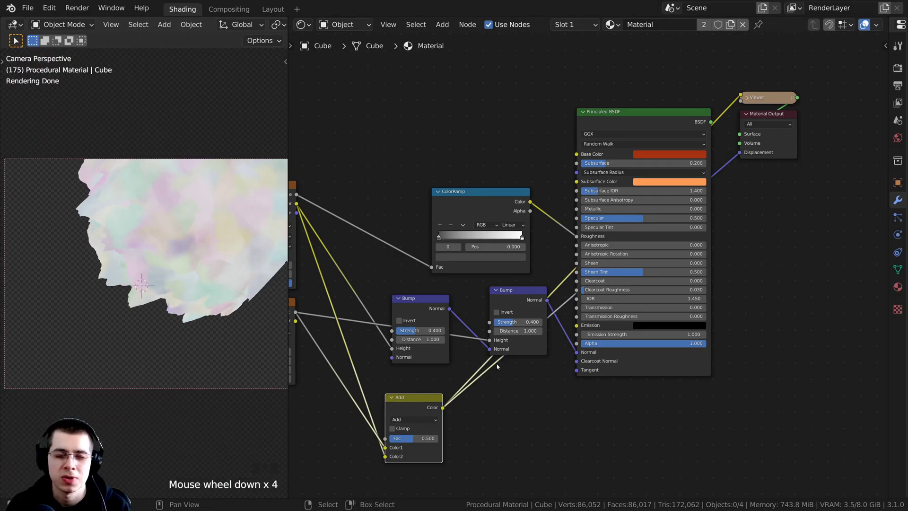
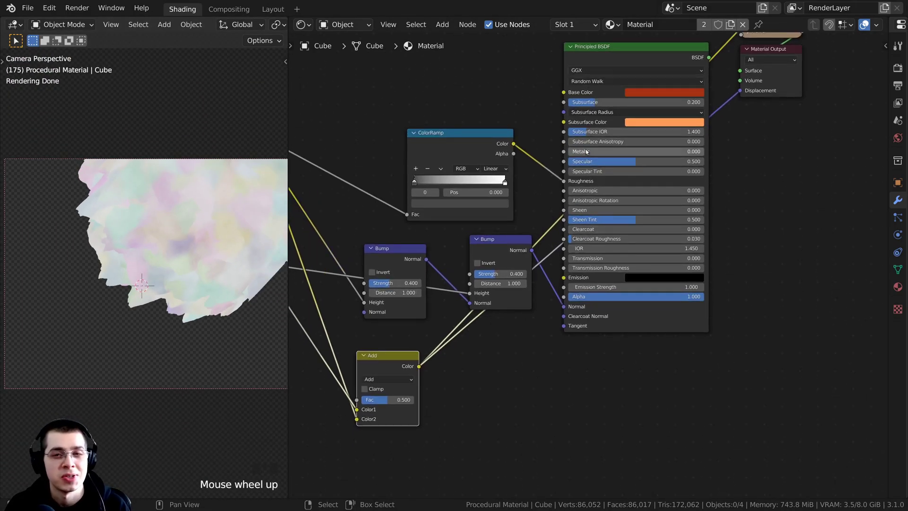
{"action": "key", "text": "shift+a"}
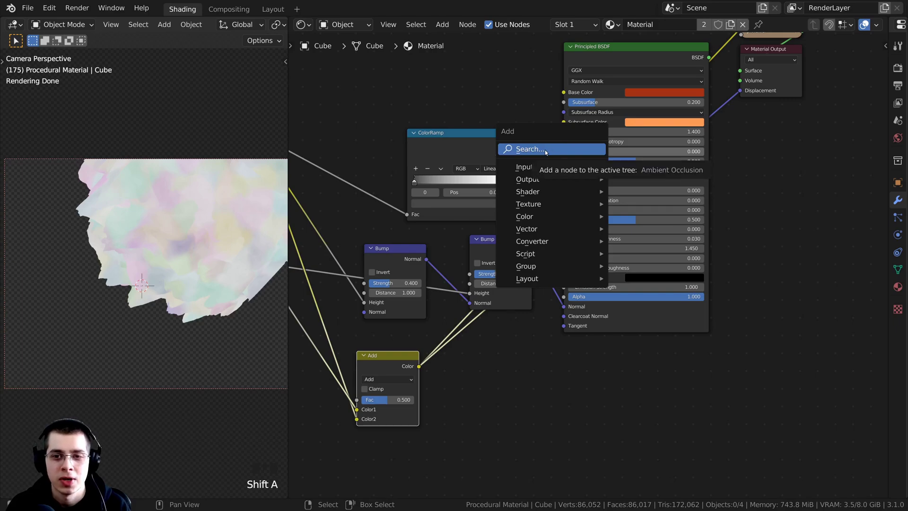
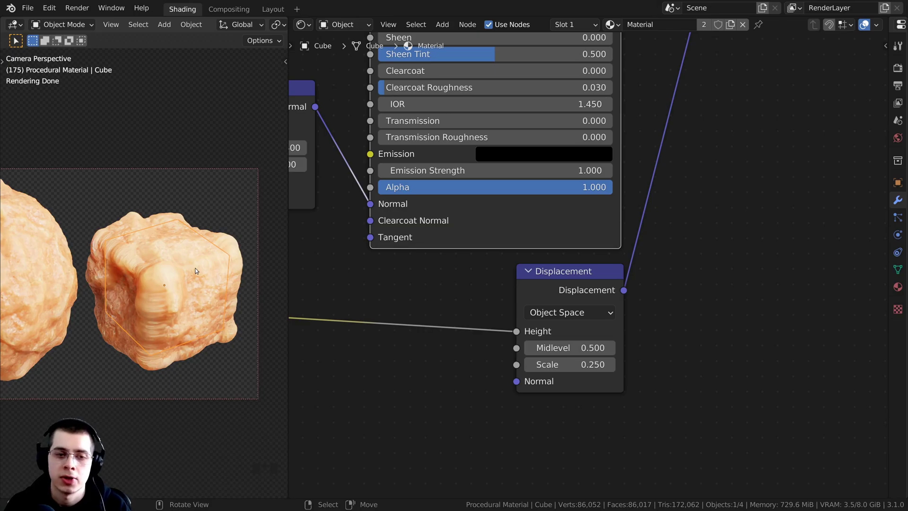
Pan the viewport so both the sphere and cube are visible
{"action": "left_click_drag", "start_coordinate": [196, 270], "coordinate": [175, 307]}
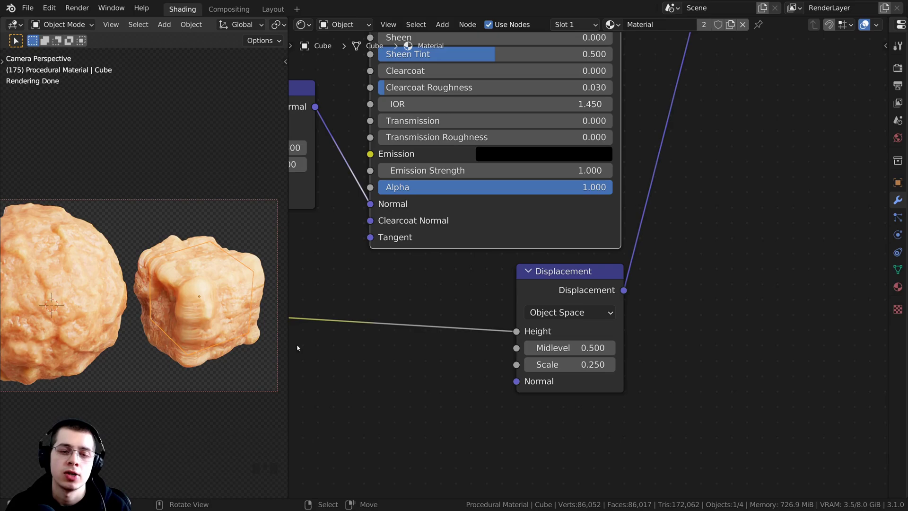
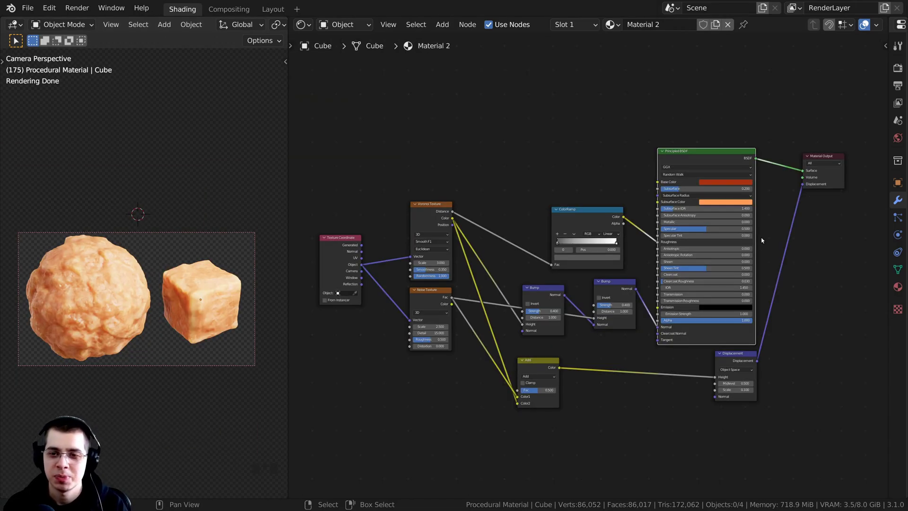
Render the final image of the orange sphere and cube
{"action": "scroll", "scroll_direction": "up", "scroll_amount": 3}
{"action": "key", "text": "a"}
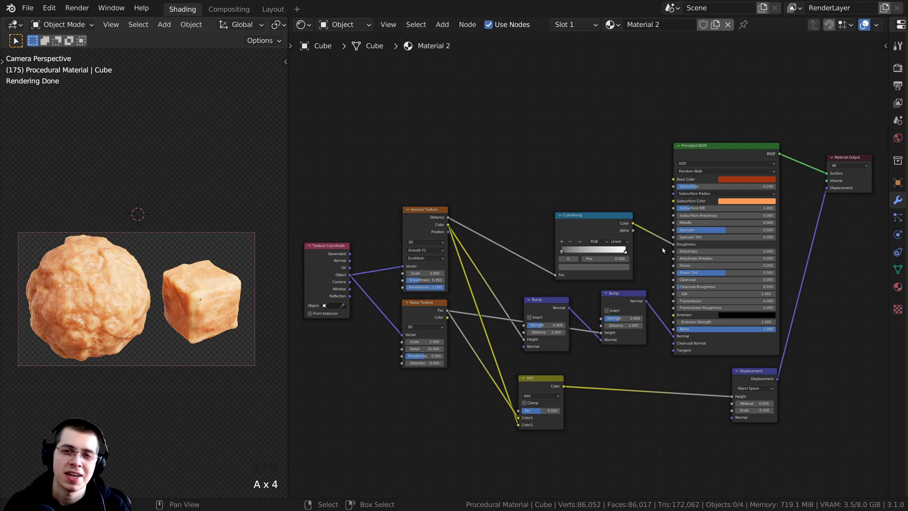